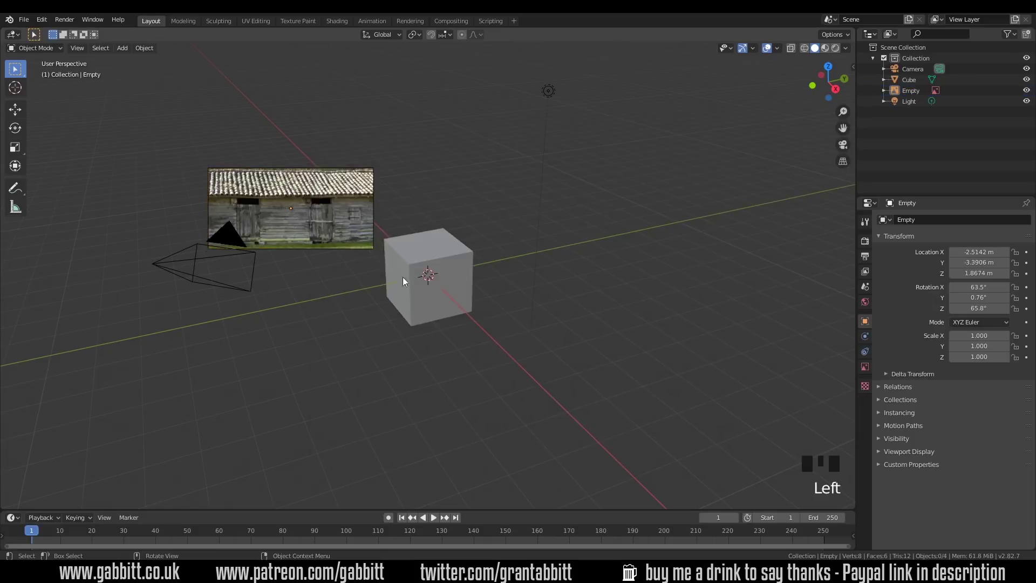
- Reset the reference image's location and rotation, then rotate it 90° on X to stand upright
{"action": "left_click_drag", "start_coordinate": [280, 218], "coordinate": [436, 244]}
{"action": "left_click", "coordinate": [436, 244]}
{"action": "left_click_drag", "start_coordinate": [333, 246], "coordinate": [374, 278]}
{"action": "key", "text": "alt+g"}
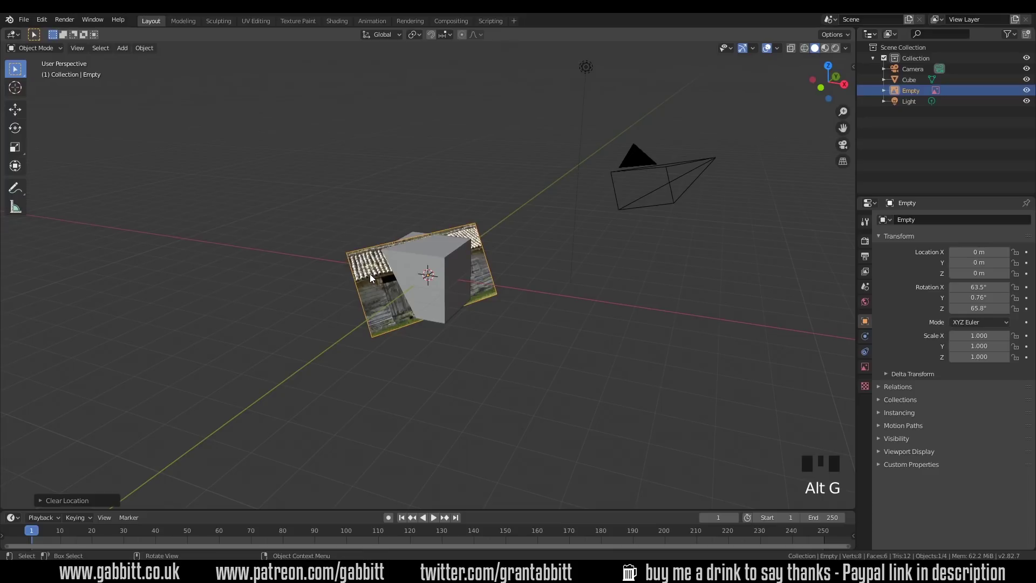
{"action": "key", "text": "alt+r"}
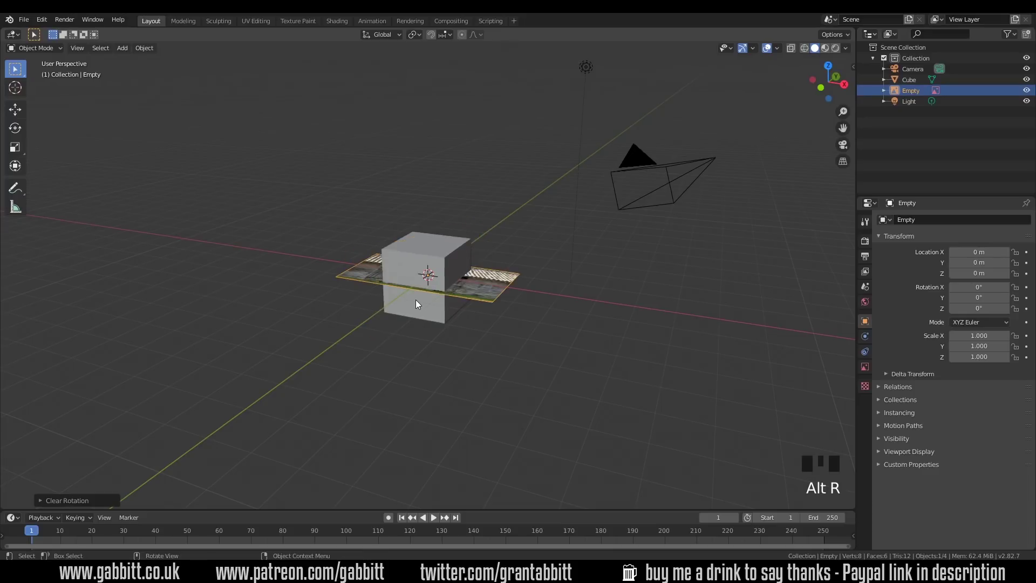
{"action": "key", "text": "r"}
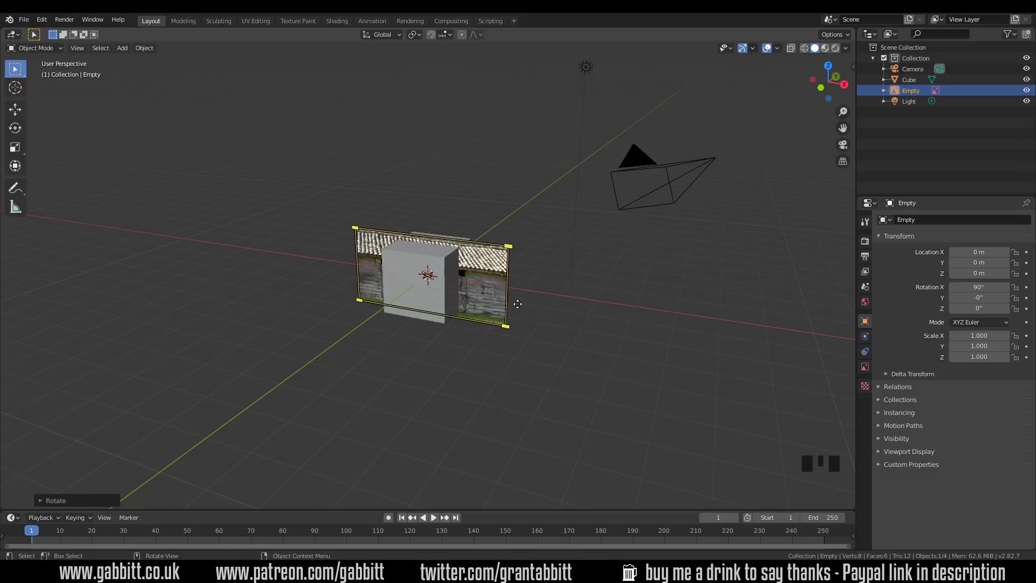
- Select the default cube and delete it
{"action": "left_click", "coordinate": [450, 314]}
{"action": "key", "text": "Delete"}
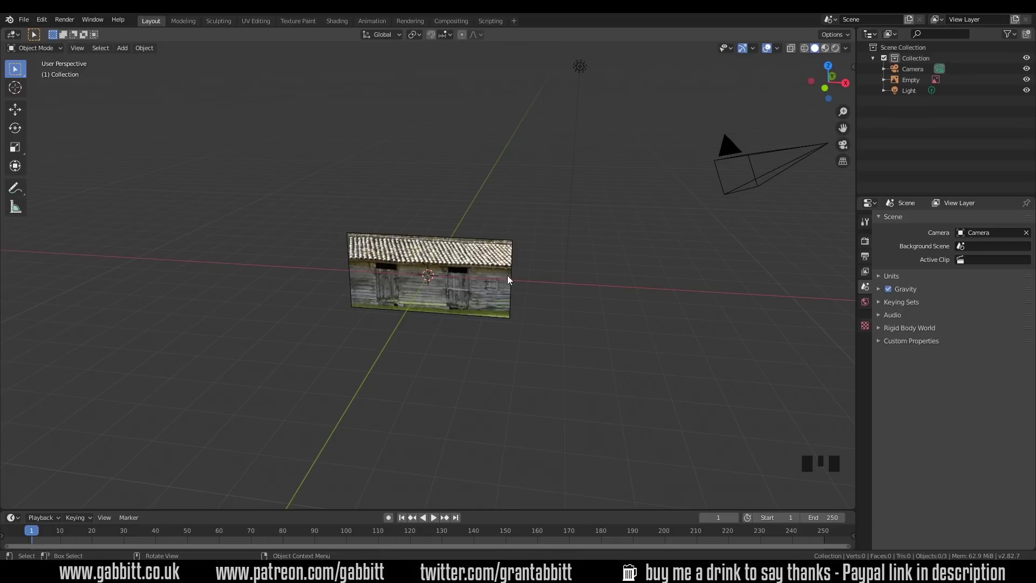
- Add a plane, rotate it 90° on X and view it from the front over the photo
{"action": "key", "text": "shift+a"}
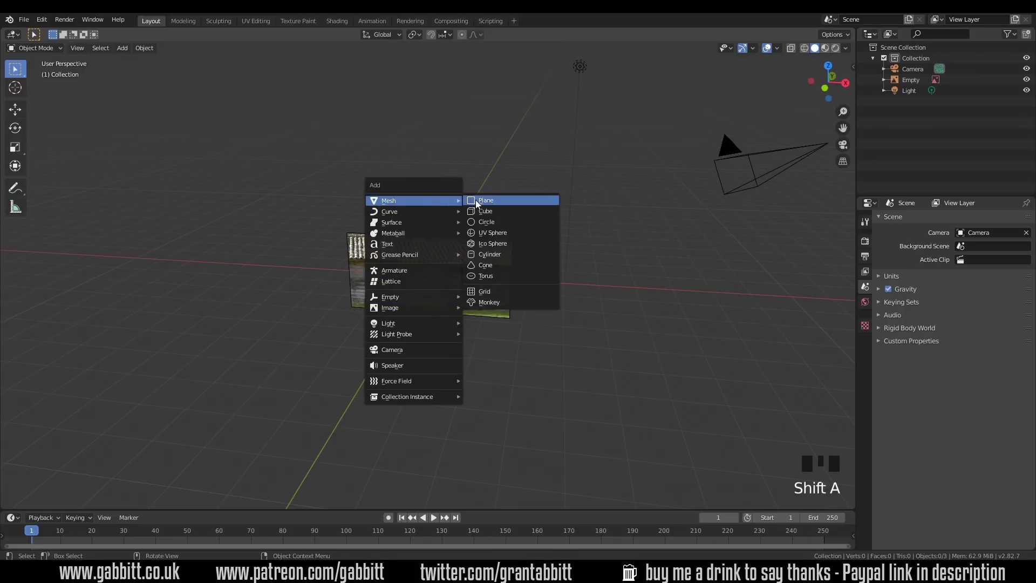
{"action": "key", "text": "r"}
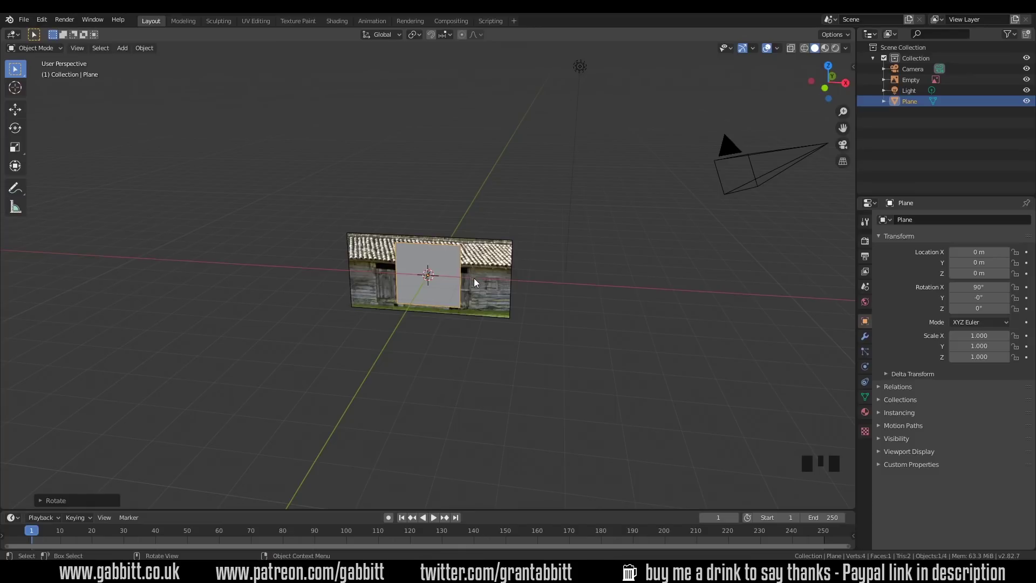
{"action": "key", "text": "KP_1"}
{"action": "scroll", "scroll_direction": "up", "scroll_amount": 3}
{"action": "key", "text": "g"}
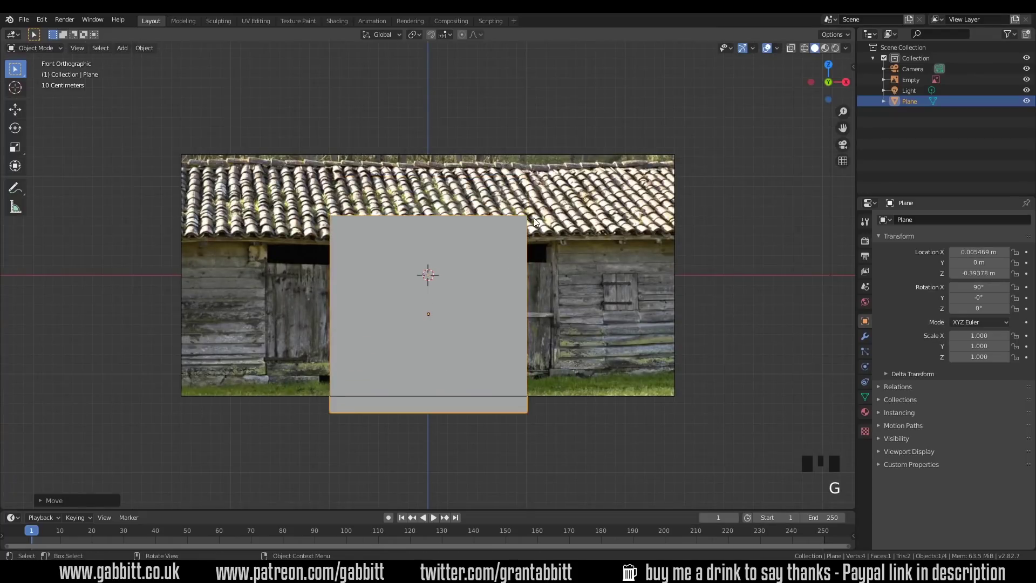
- In Edit Mode, grab the plane's top edge and lower it along Z to the roof line
{"action": "key", "text": "Tab"}
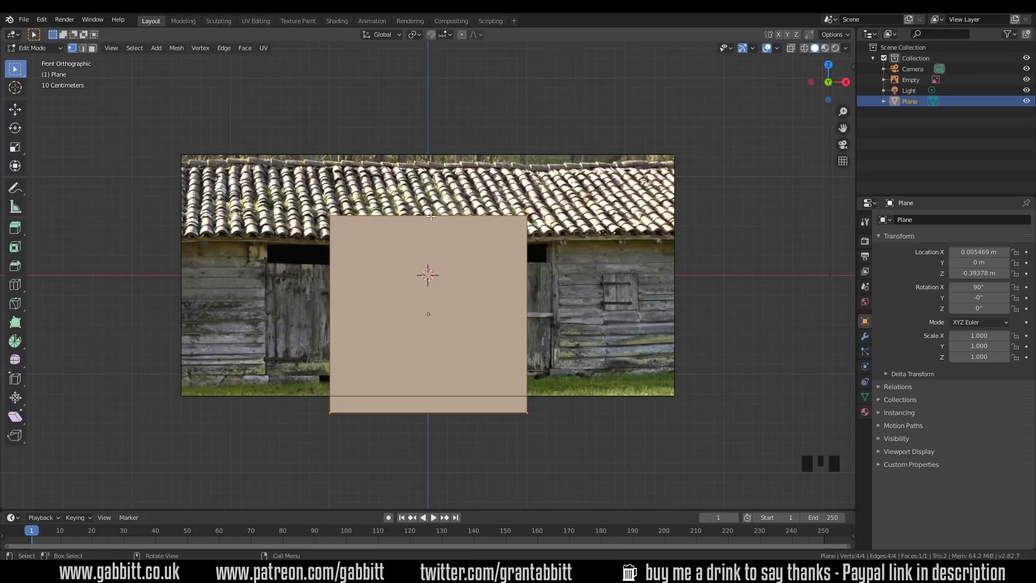
{"action": "key", "text": "2"}
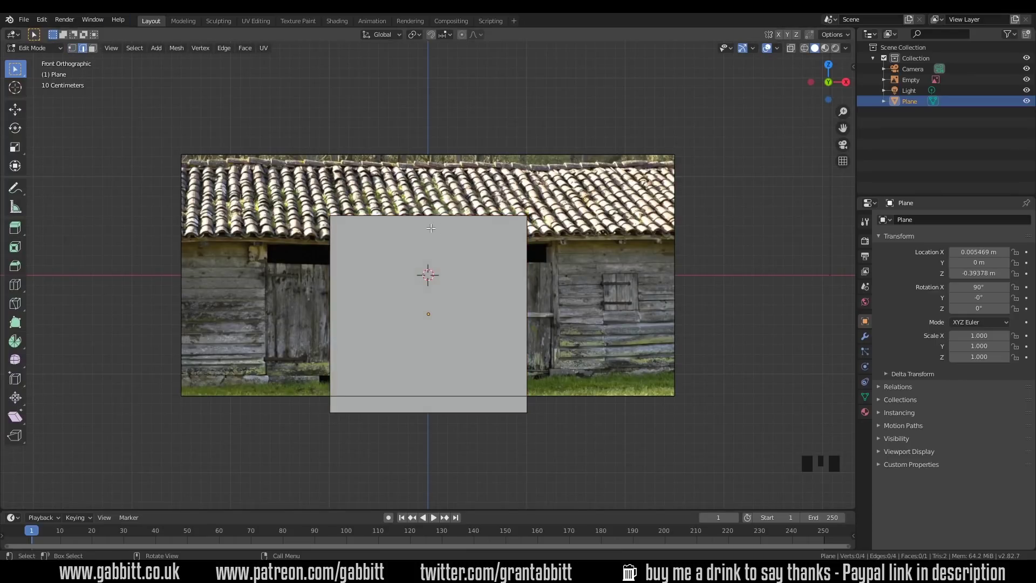
{"action": "left_click", "coordinate": [436, 213]}
{"action": "key", "text": "g"}
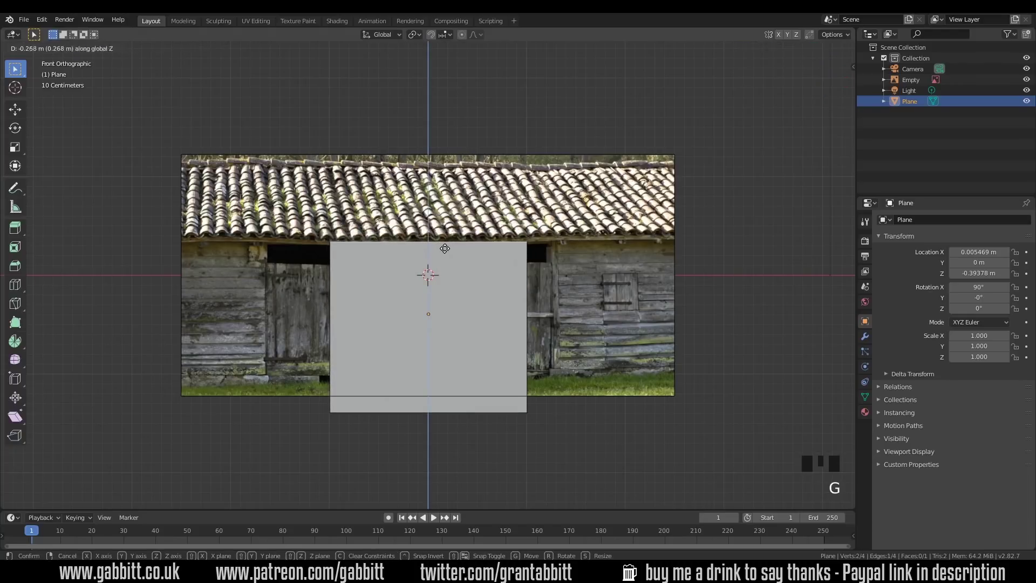
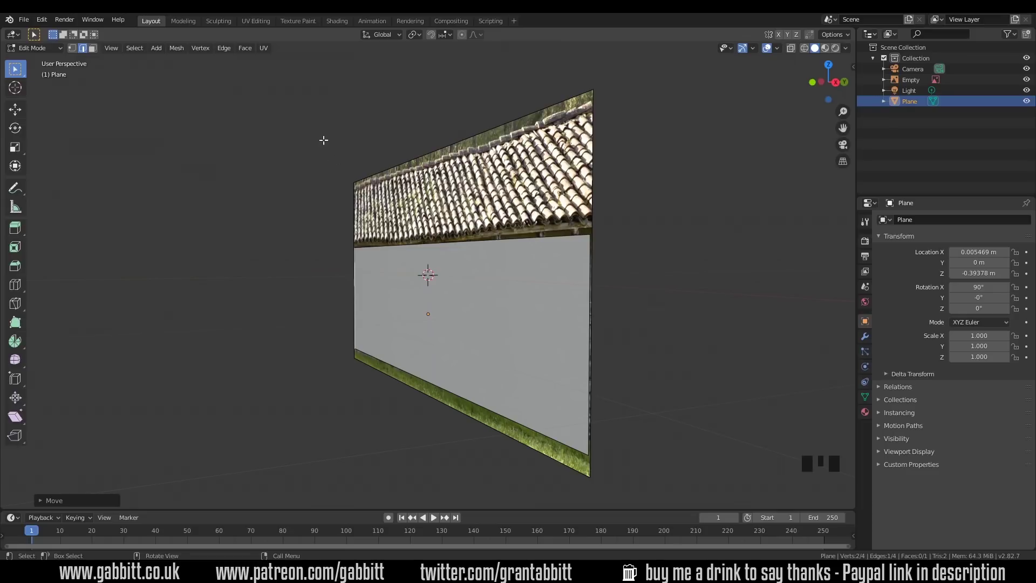
- Switch to Shading, then move the reference image into a new 'reference' collection
{"action": "left_click", "coordinate": [338, 25]}
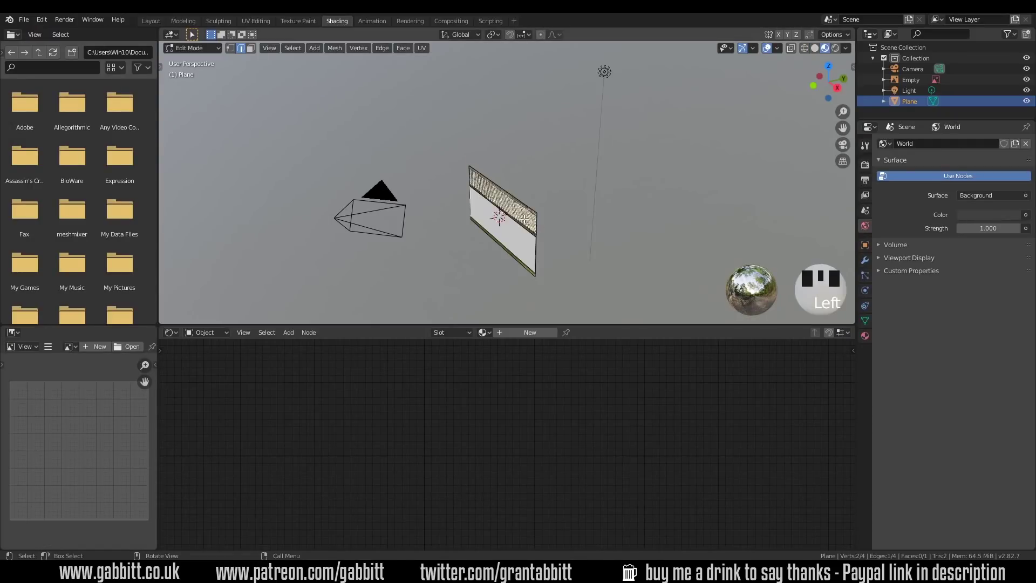
{"action": "key", "text": "Tab"}
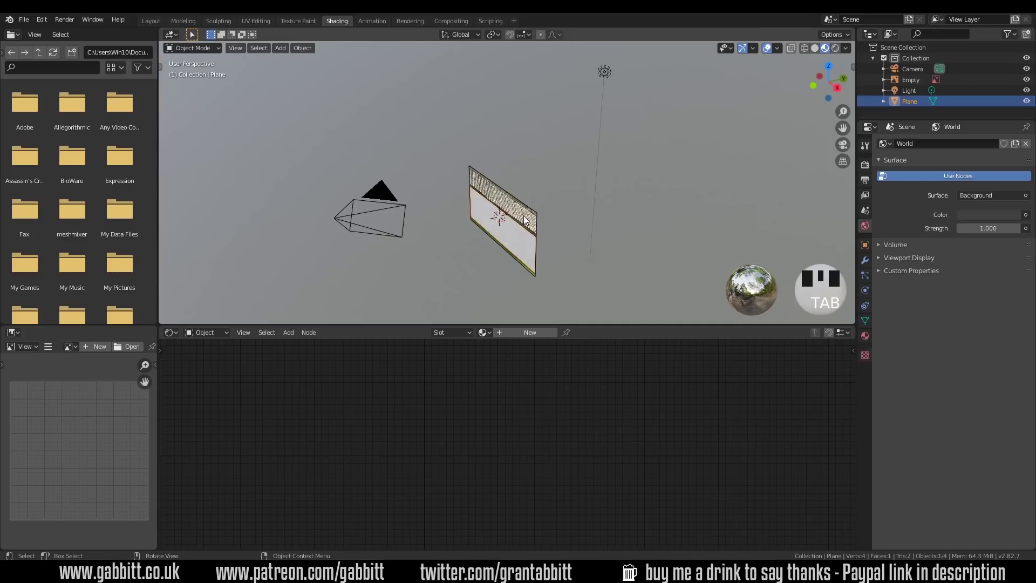
{"action": "left_click", "coordinate": [526, 219]}
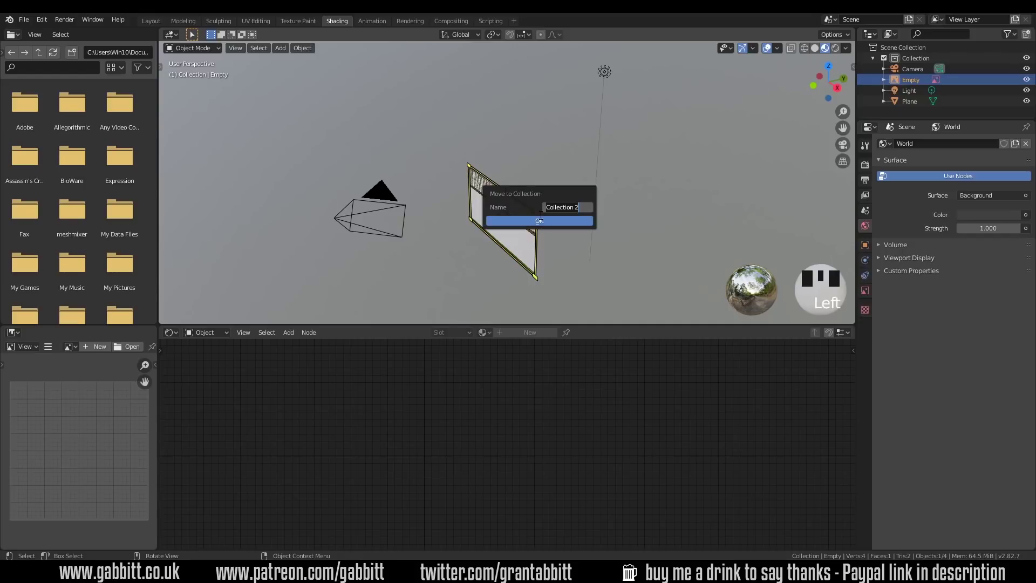
{"action": "key", "text": "e"}
{"action": "left_click", "coordinate": [1028, 105]}
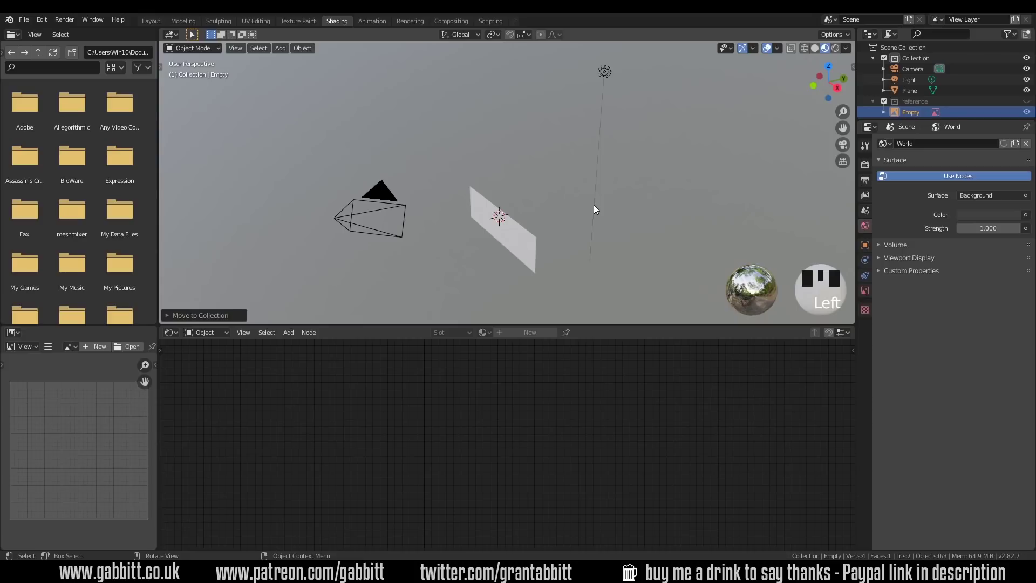
{"action": "scroll", "scroll_direction": "up", "scroll_amount": 3}
- Create the plane's material and feed the barn photo's Color into its Base Color
{"action": "left_click_drag", "start_coordinate": [537, 222], "coordinate": [528, 334]}
{"action": "left_click", "coordinate": [528, 333]}
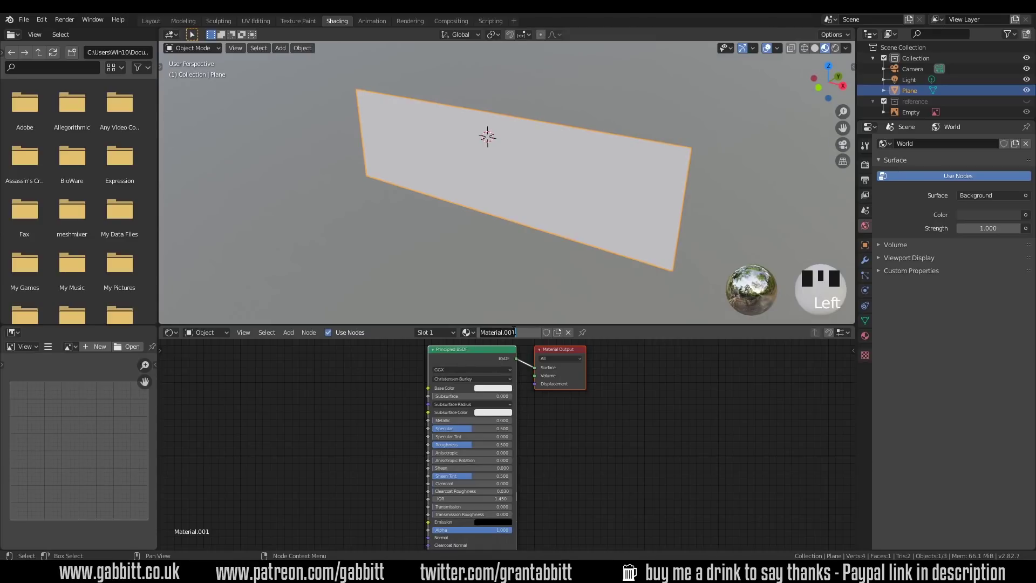
{"action": "left_click_drag", "start_coordinate": [515, 336], "coordinate": [378, 327]}
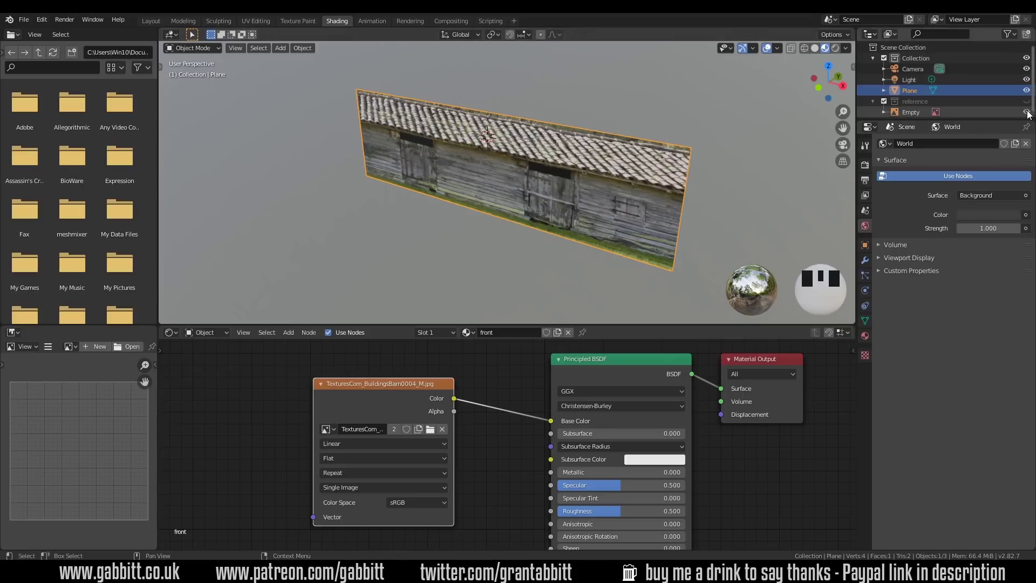
{"action": "left_click", "coordinate": [1018, 114]}
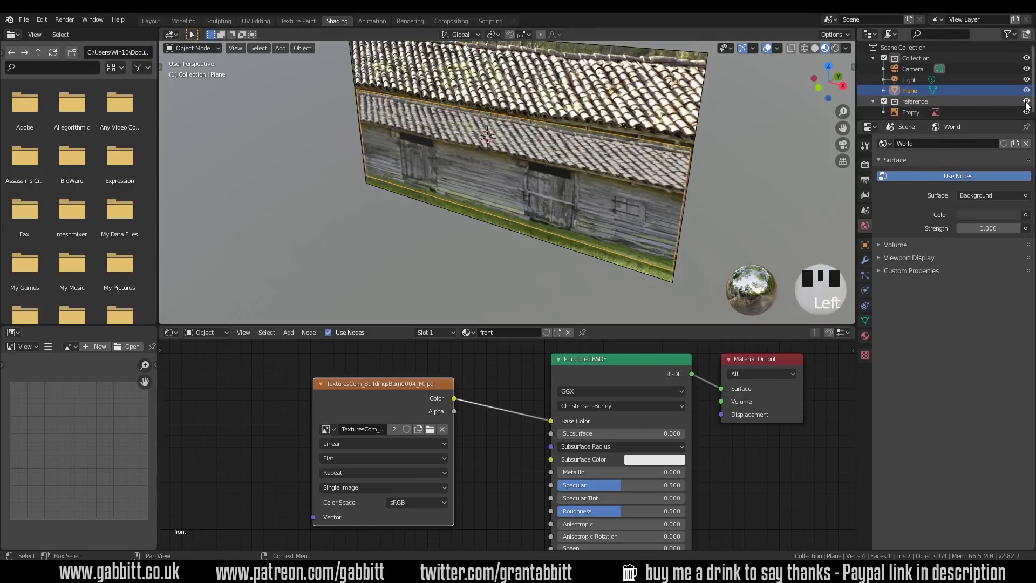
{"action": "left_click", "coordinate": [1030, 107]}
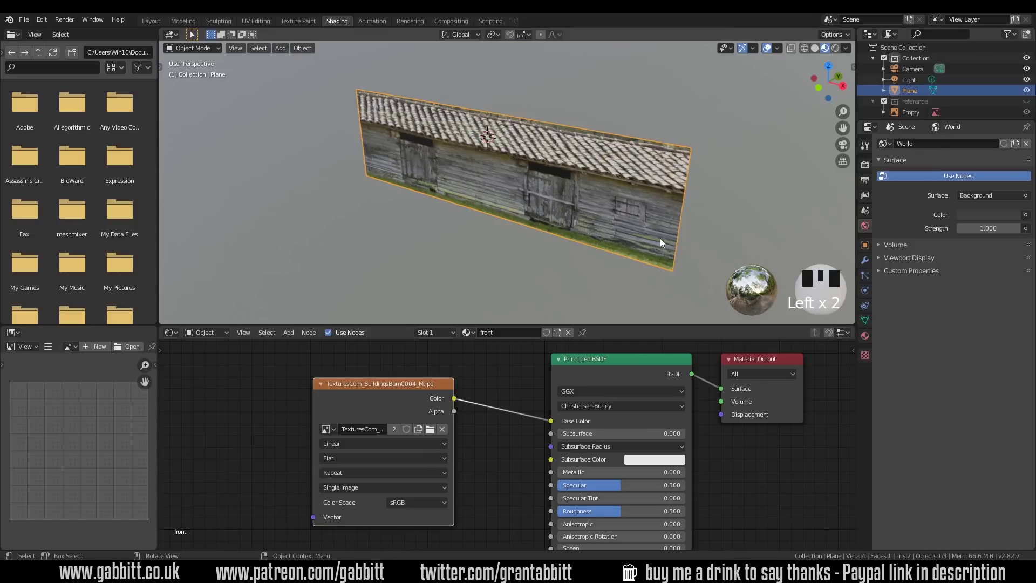
- Unwrap the plane and scale and move its UVs over the photo's wooden wall area
{"action": "key", "text": "Tab"}
{"action": "key", "text": "a"}
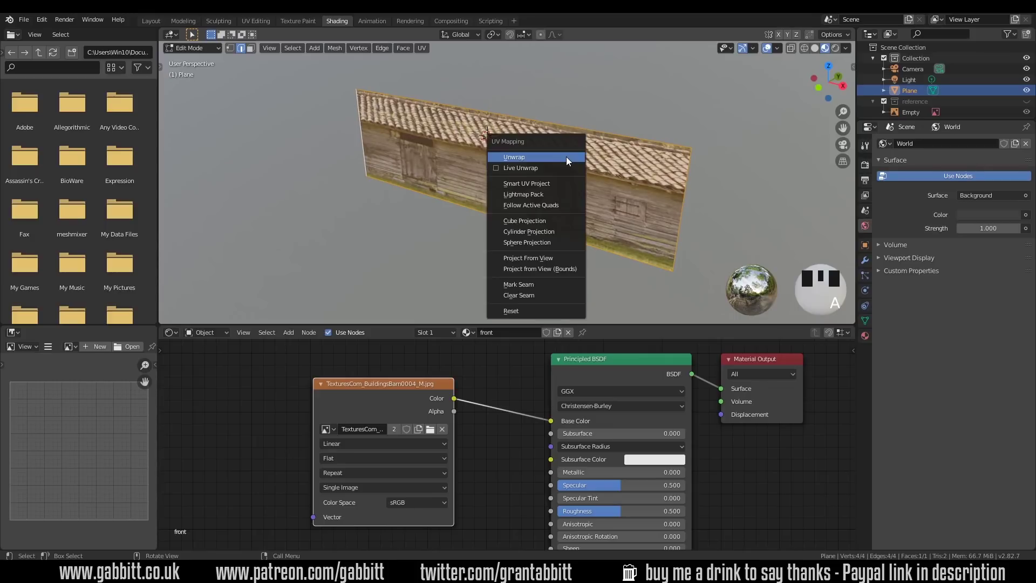
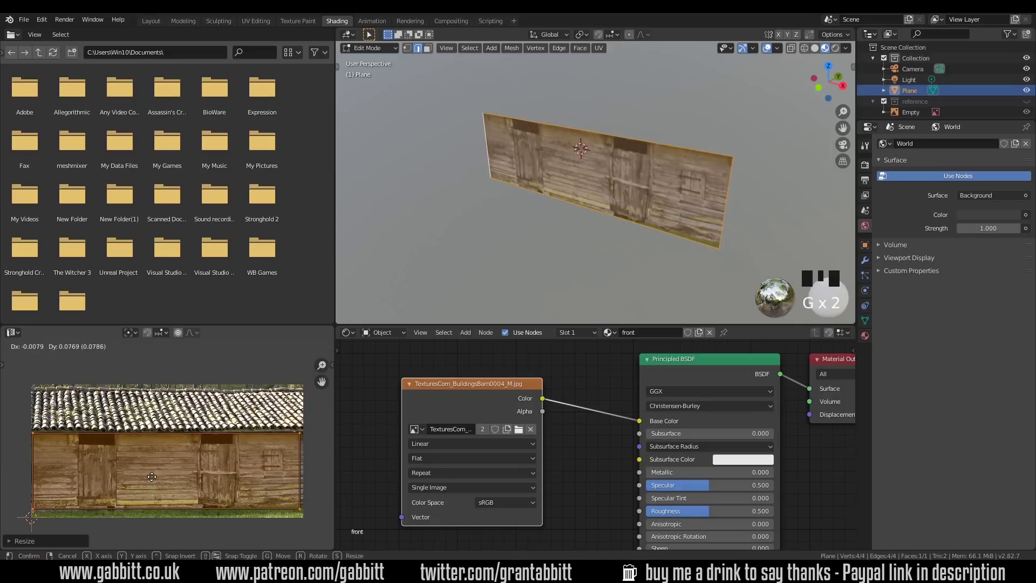
{"action": "key", "text": "s"}
{"action": "key", "text": "s"}
{"action": "key", "text": "g"}
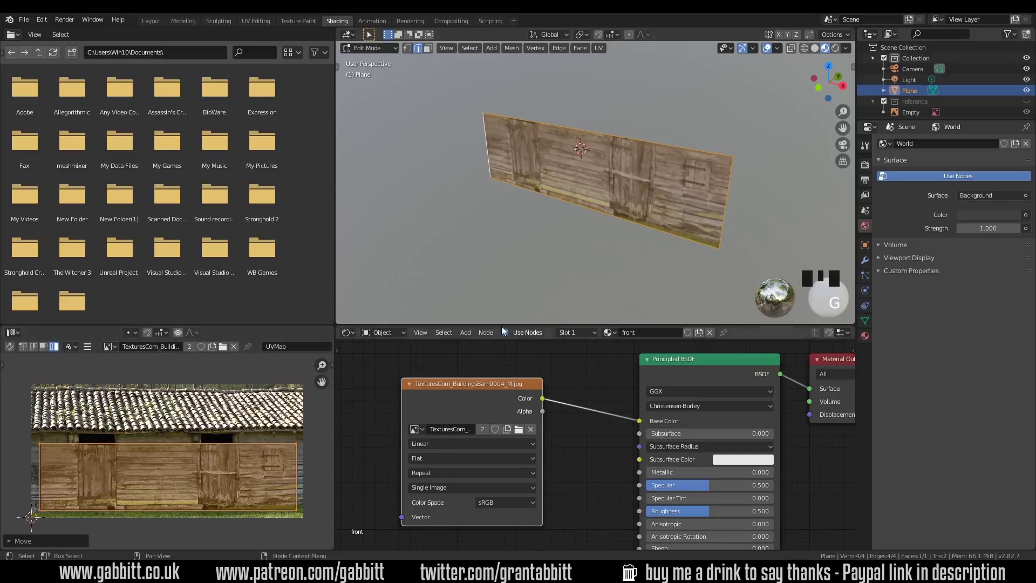
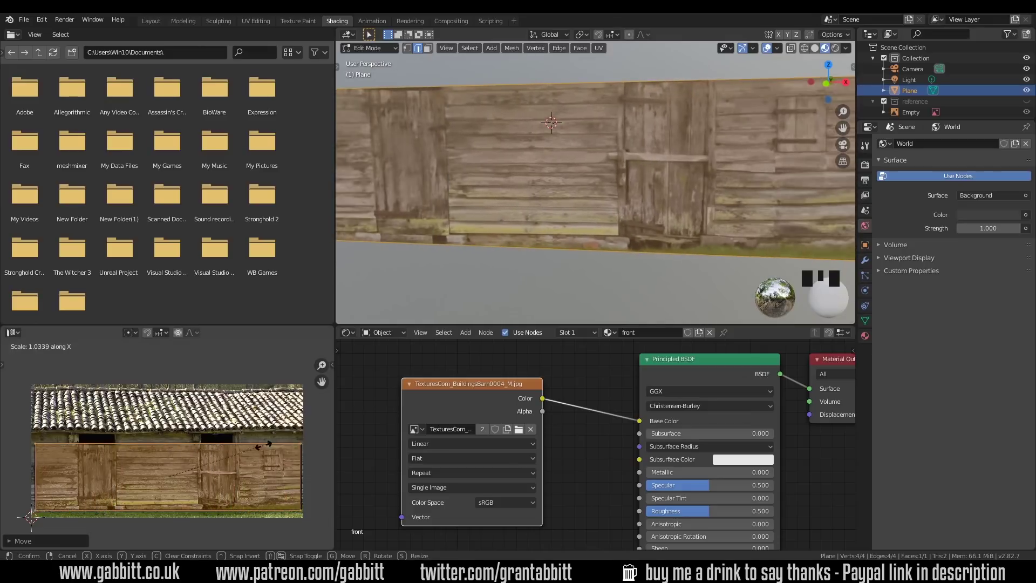
{"action": "scroll", "scroll_direction": "down", "scroll_amount": 3}
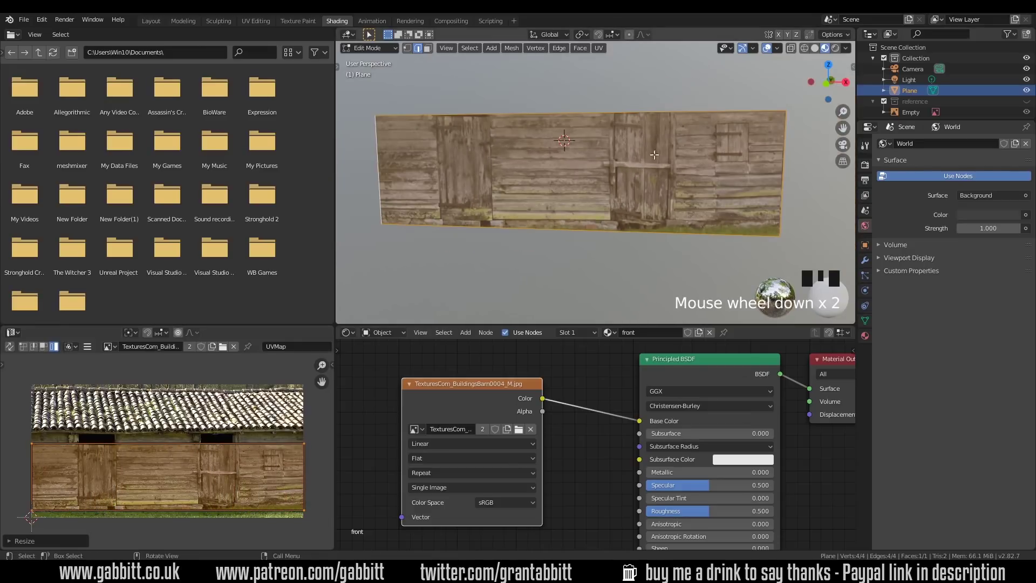
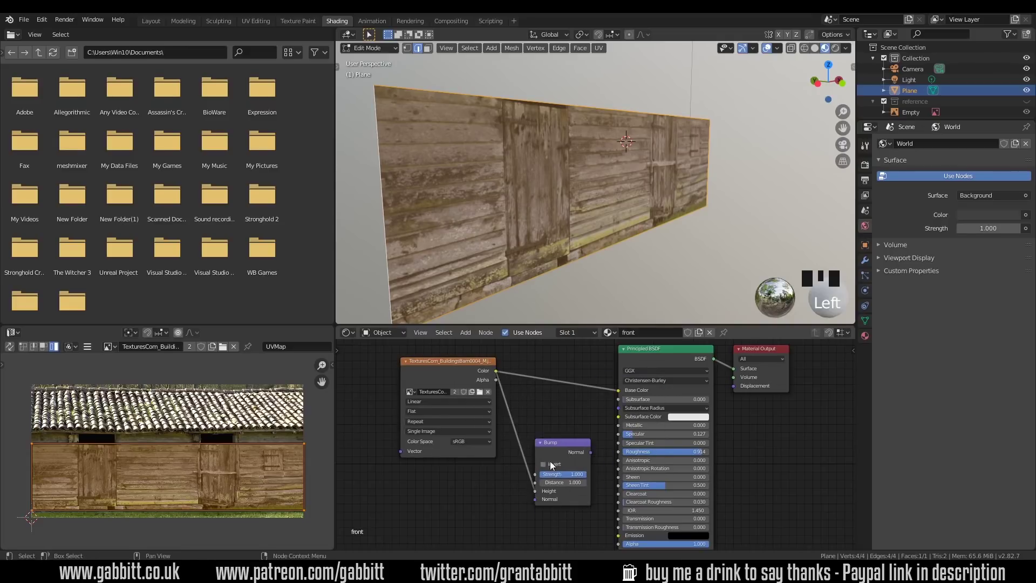
- Connect the Bump node's Normal output into the Principled BSDF's Normal input
{"action": "left_click", "coordinate": [517, 412]}
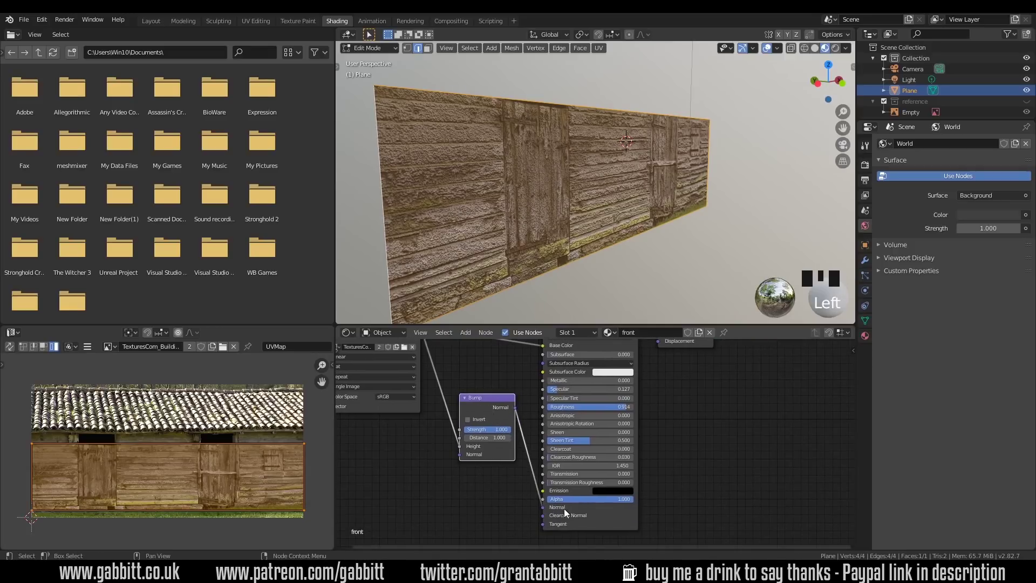
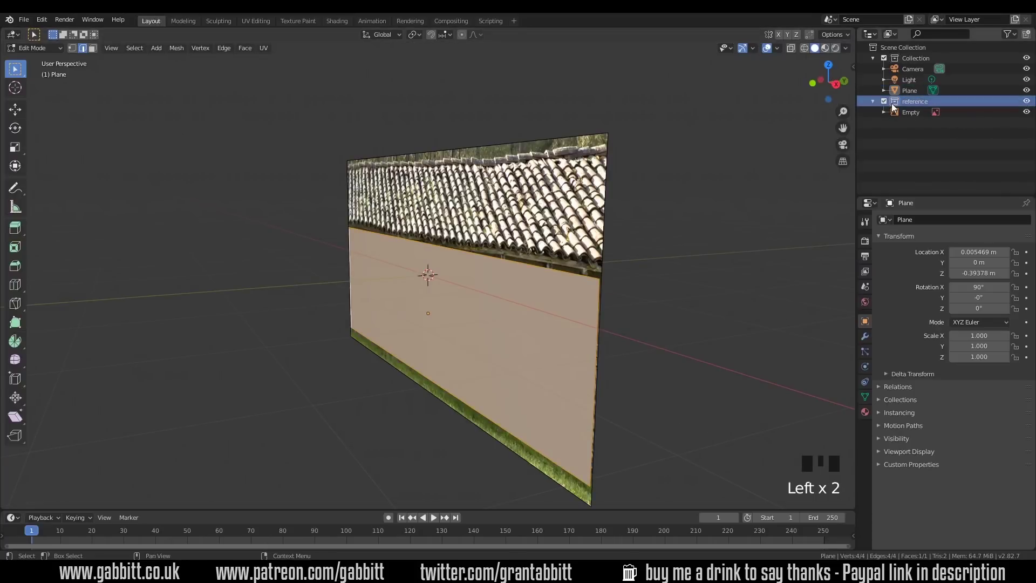
- Scroll the viewport after leaving Edit Mode on the wall plane
{"action": "scroll", "scroll_direction": "down", "scroll_amount": 3}
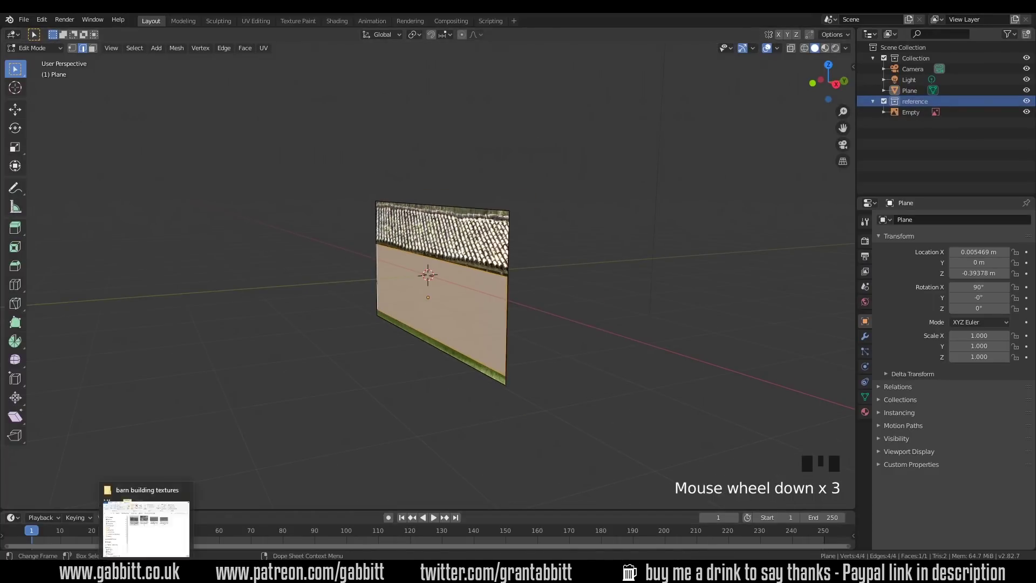
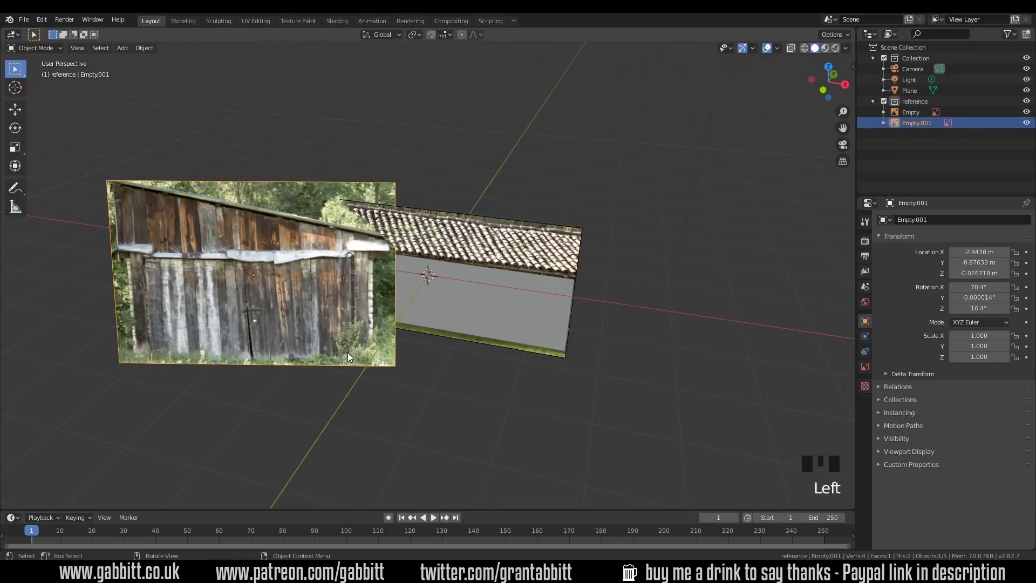
- Clear the side photo's transforms and rotate it 90° about Z, crosswise to the first wall
{"action": "key", "text": "alt+g"}
{"action": "key", "text": "alt+r"}
{"action": "key", "text": "r"}
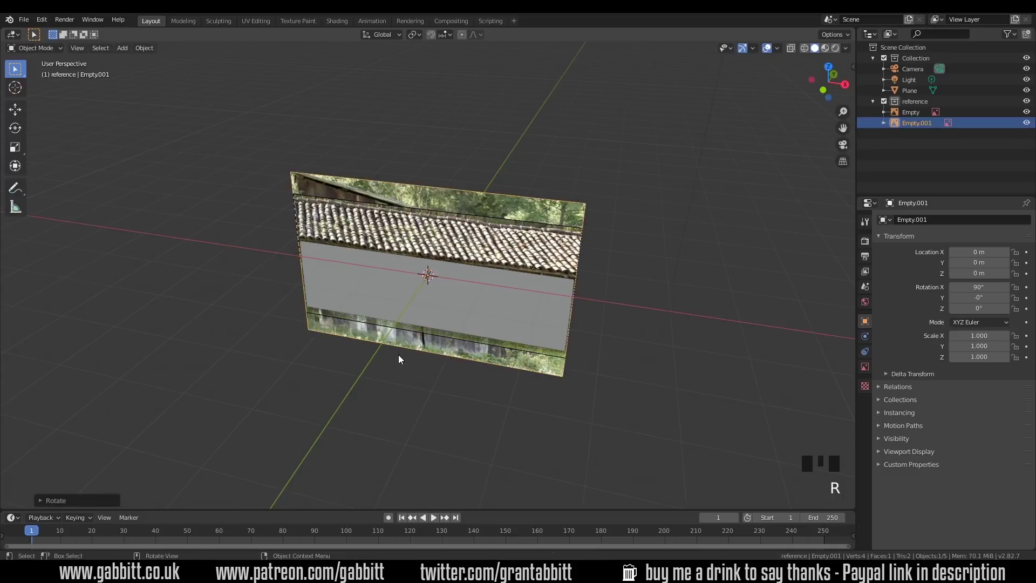
{"action": "key", "text": "r"}
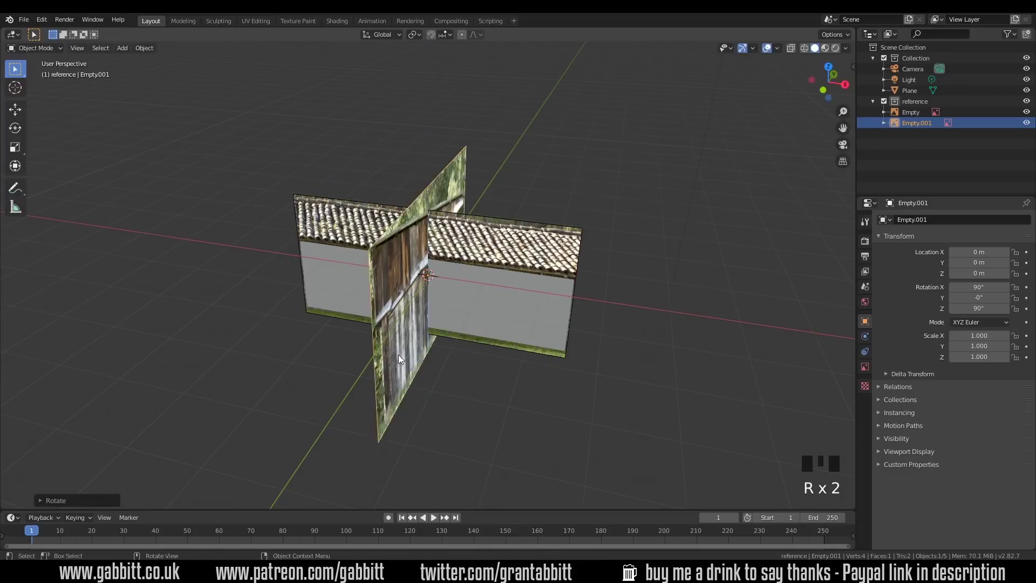
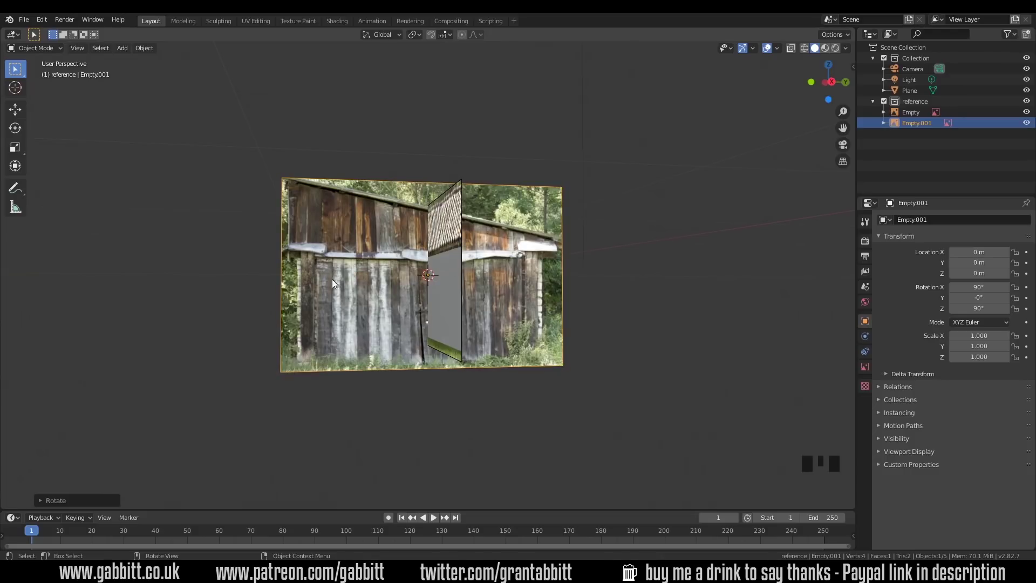
- From the right view, add a plane and rotate it 90° to face the side photo
{"action": "key", "text": "KP_3"}
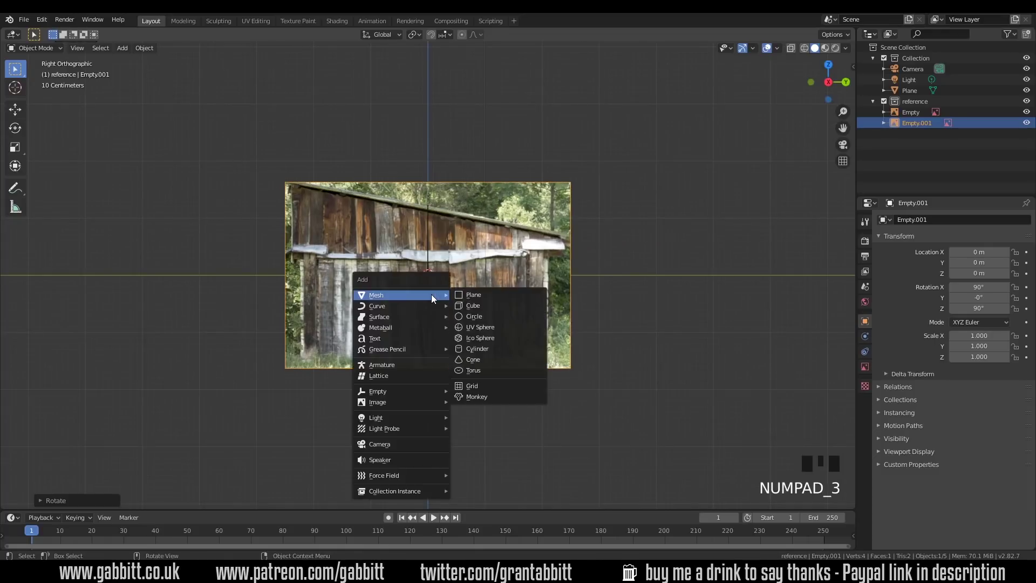
{"action": "key", "text": "shift+a"}
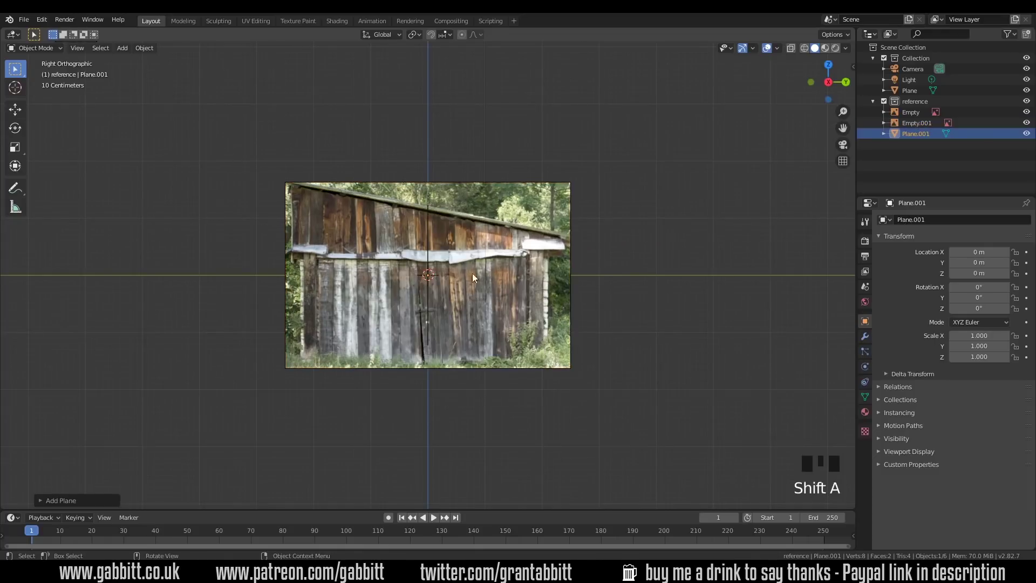
{"action": "key", "text": "r"}
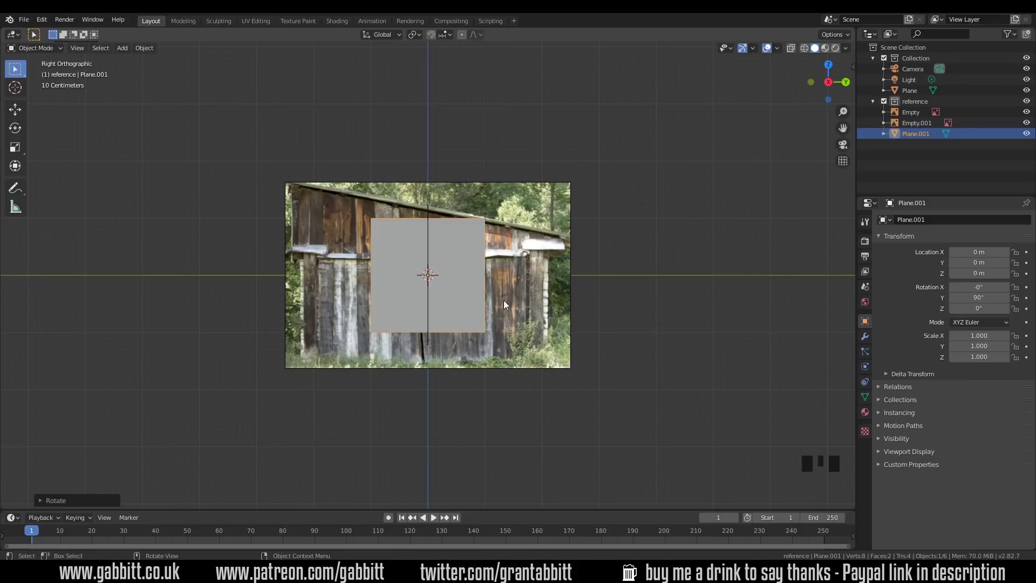
{"action": "key", "text": "Tab"}
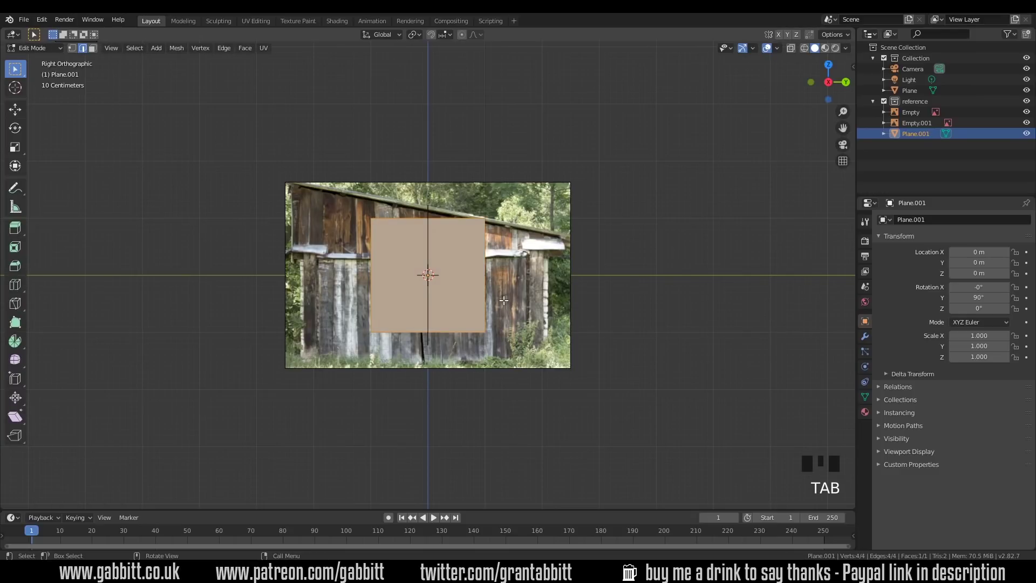
- Drop the plane's mesh to the ground line, scale it over the wall and apply the scale
{"action": "key", "text": "Tab"}
{"action": "key", "text": "g"}
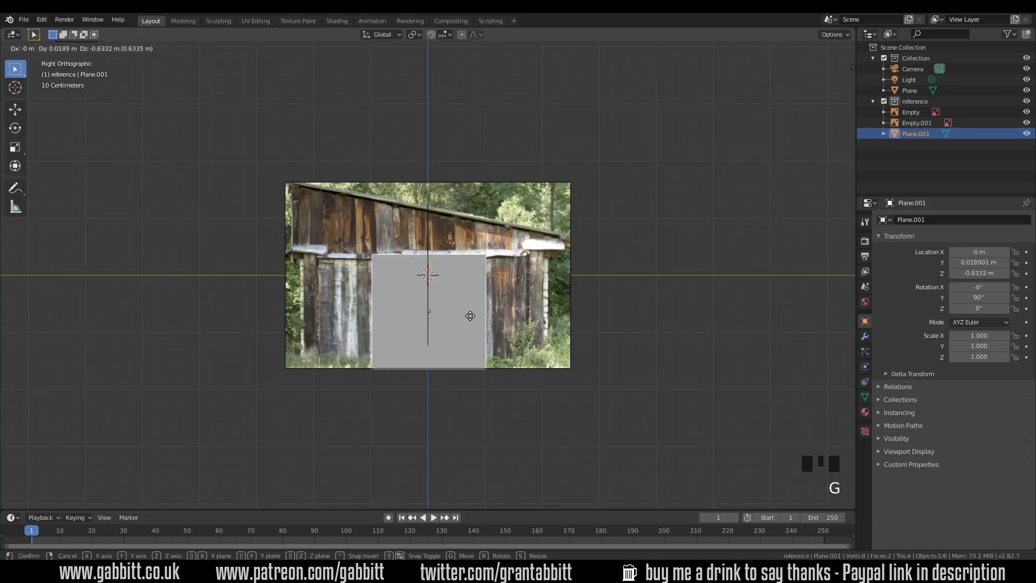
{"action": "key", "text": "s"}
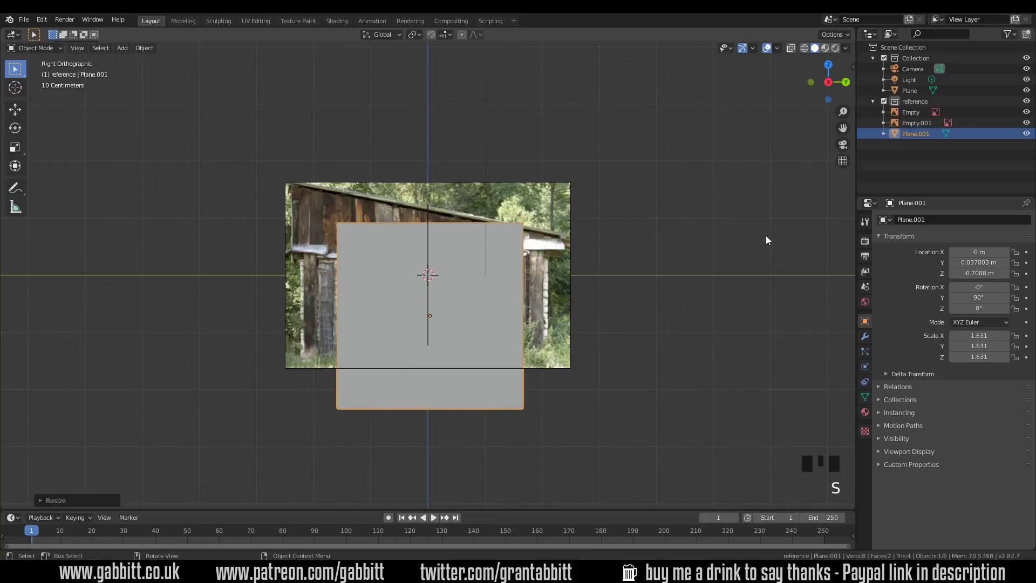
{"action": "key", "text": "n"}
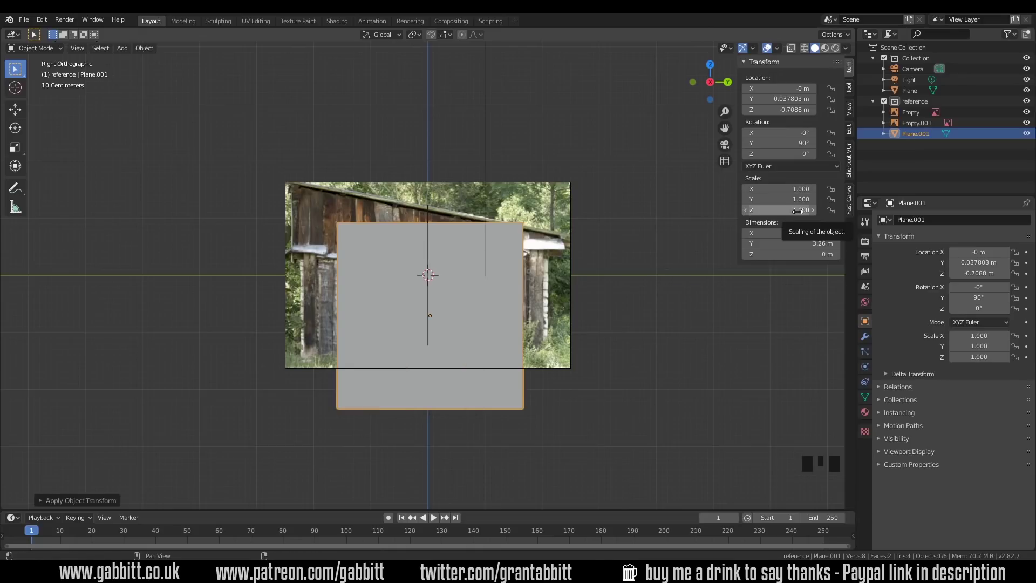
- Widen the plane along Y, then move its top edge to the roof band and bottom edge to the ground
{"action": "key", "text": "s"}
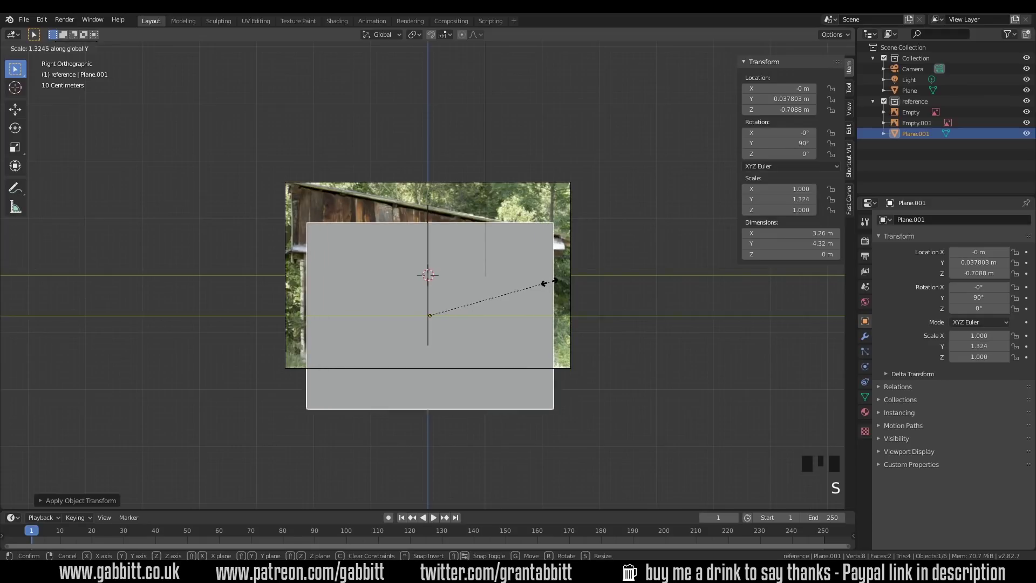
{"action": "key", "text": "Tab"}
{"action": "key", "text": "Tab"}
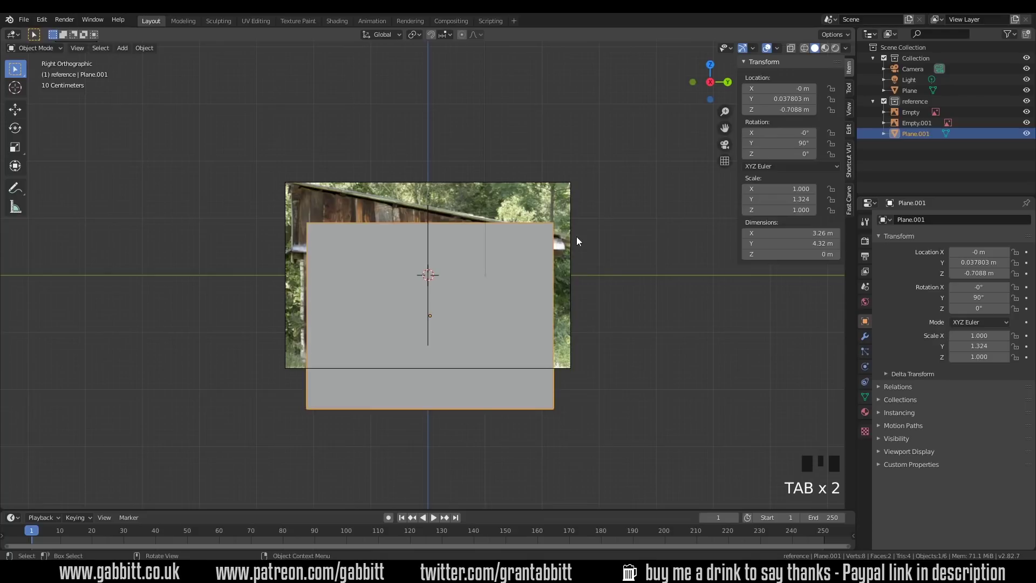
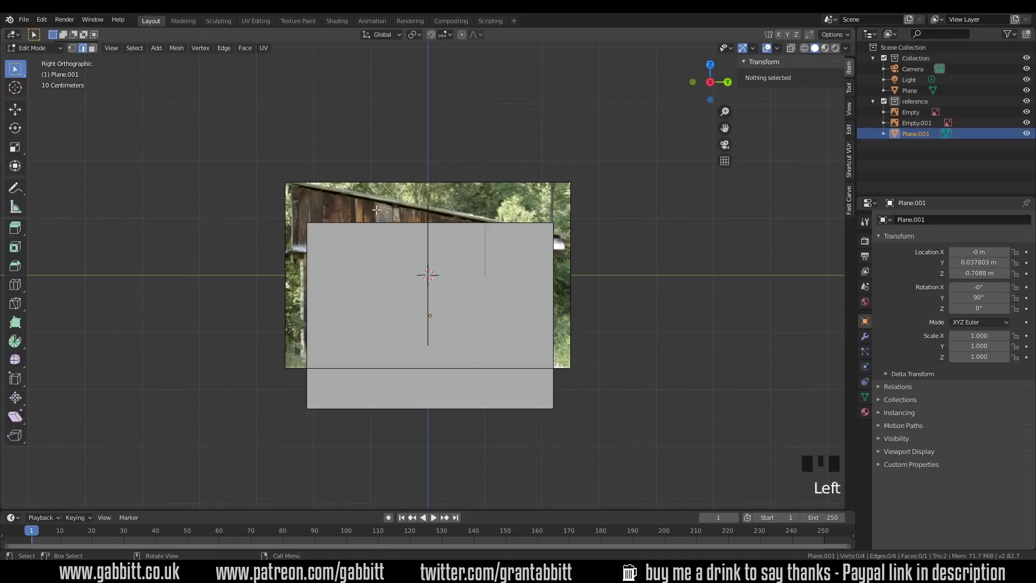
{"action": "key", "text": "g"}
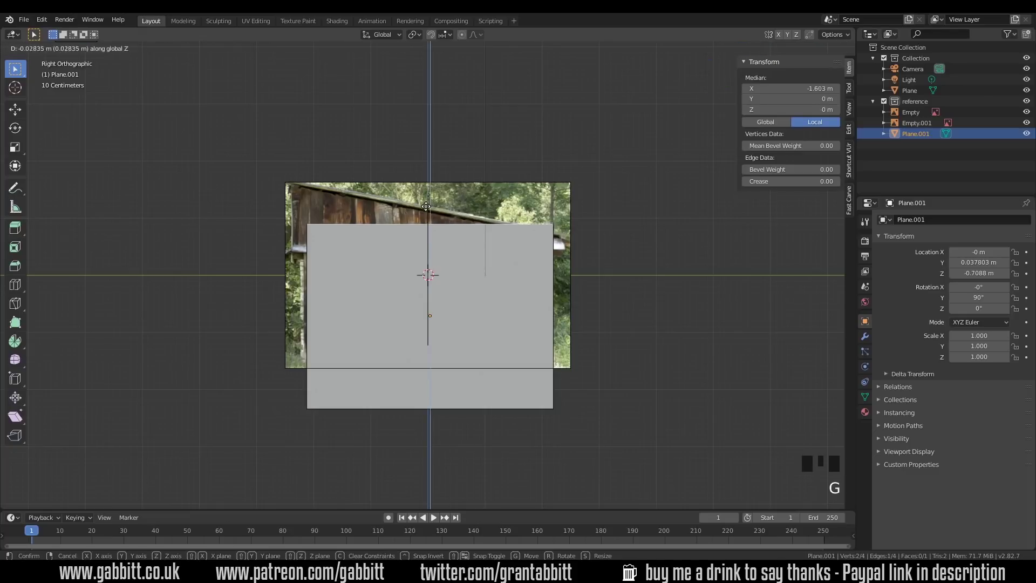
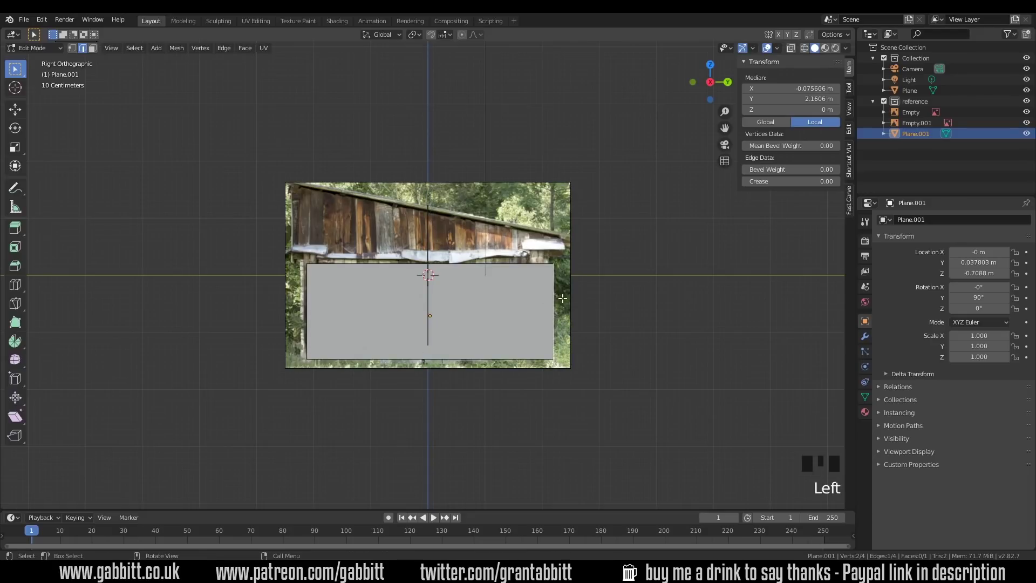
{"action": "key", "text": "g"}
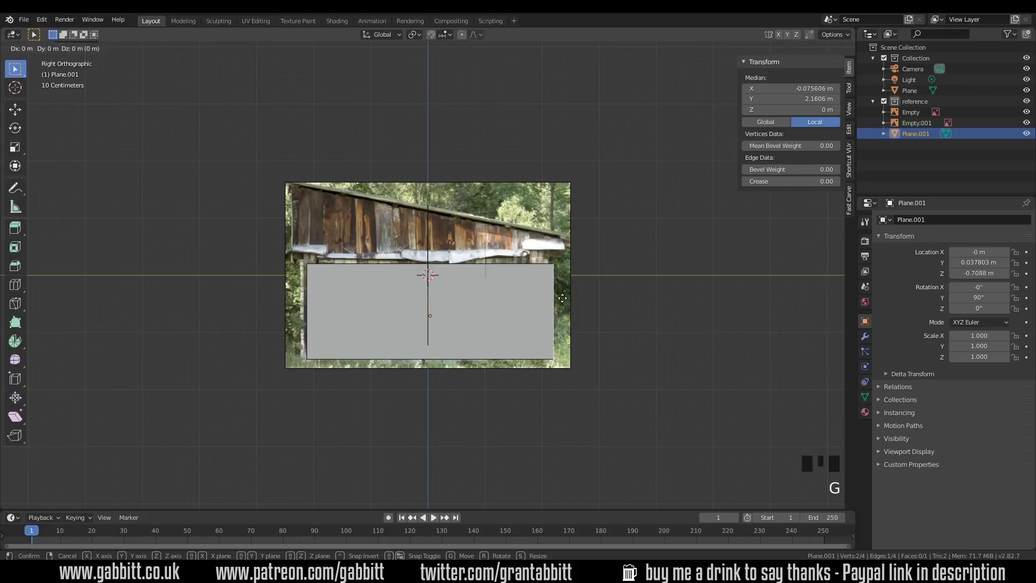
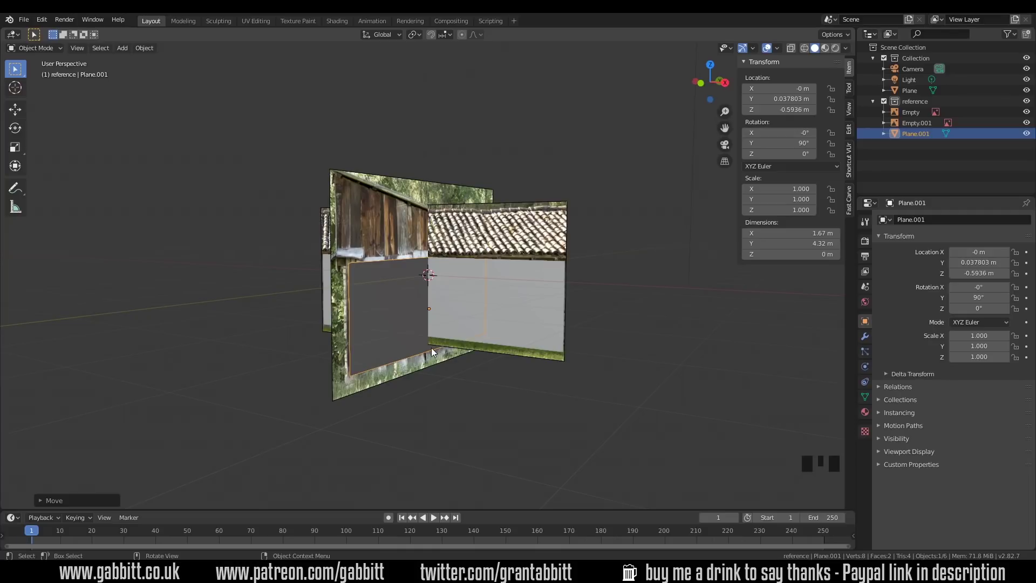
- Raise the side wall's bottom edge above the grass and pull its end edge inward to fit the photo
{"action": "left_click_drag", "start_coordinate": [442, 354], "coordinate": [418, 347]}
{"action": "key", "text": "Tab"}
{"action": "left_click", "coordinate": [418, 347]}
{"action": "key", "text": "g"}
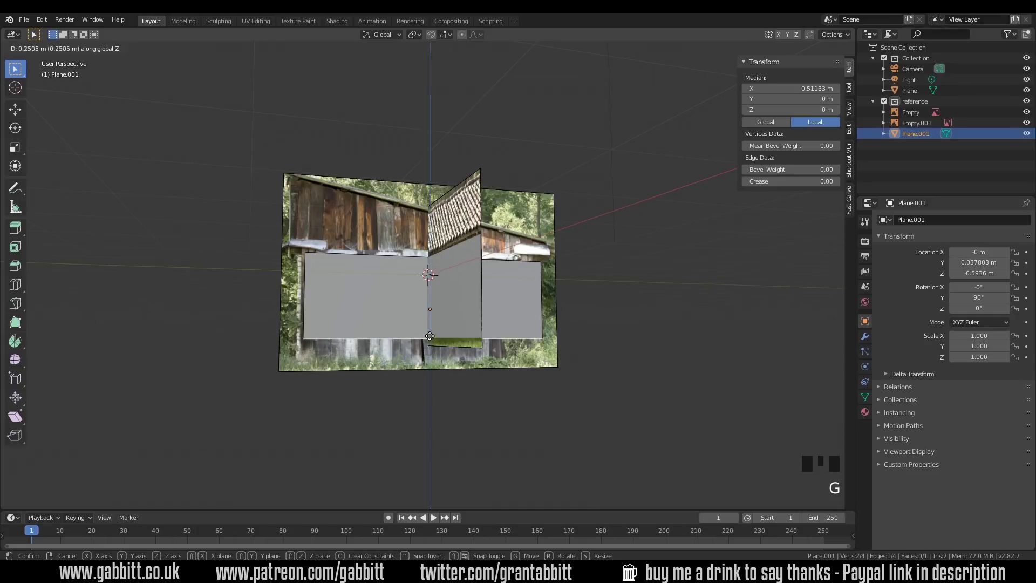
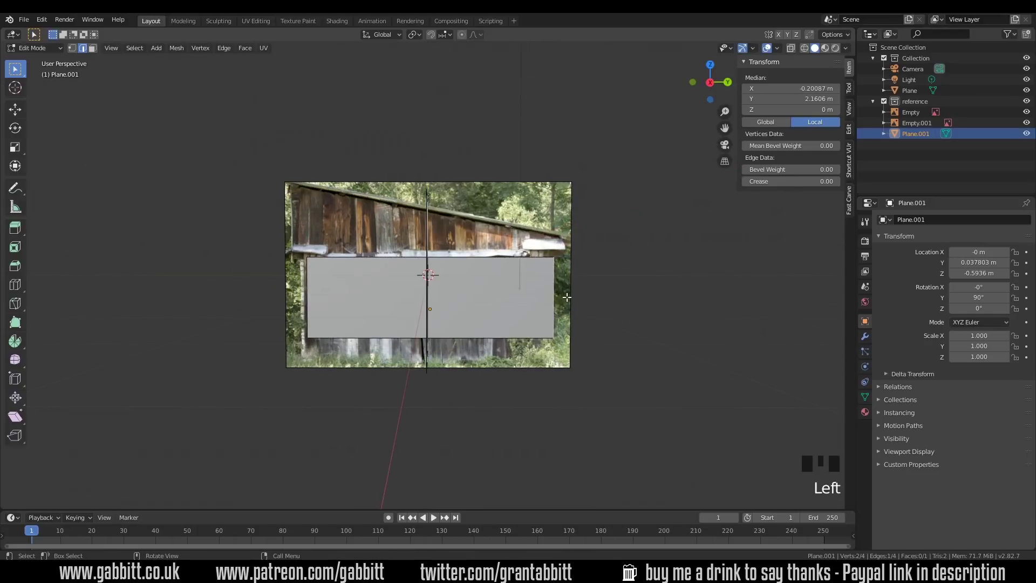
{"action": "key", "text": "g"}
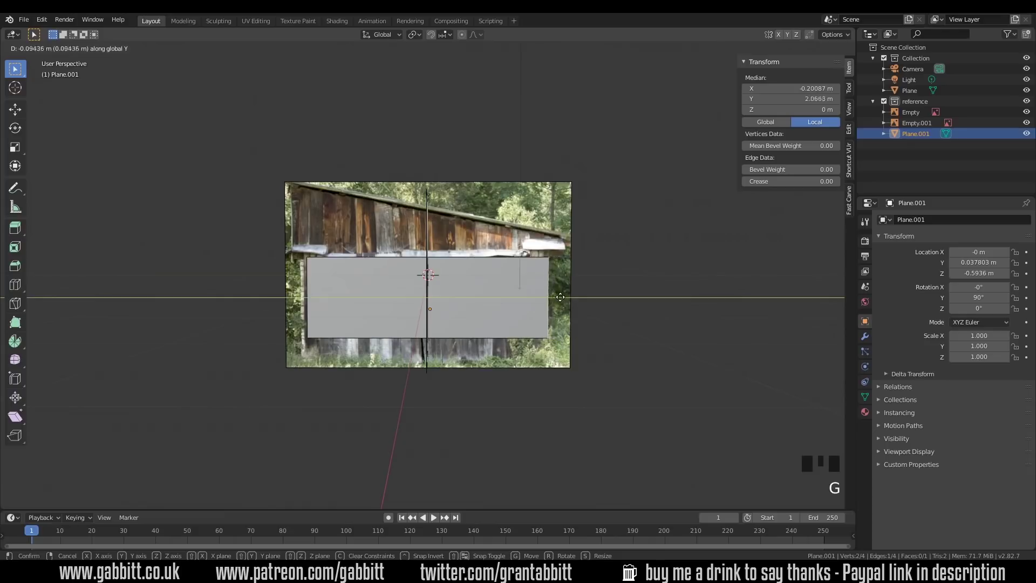
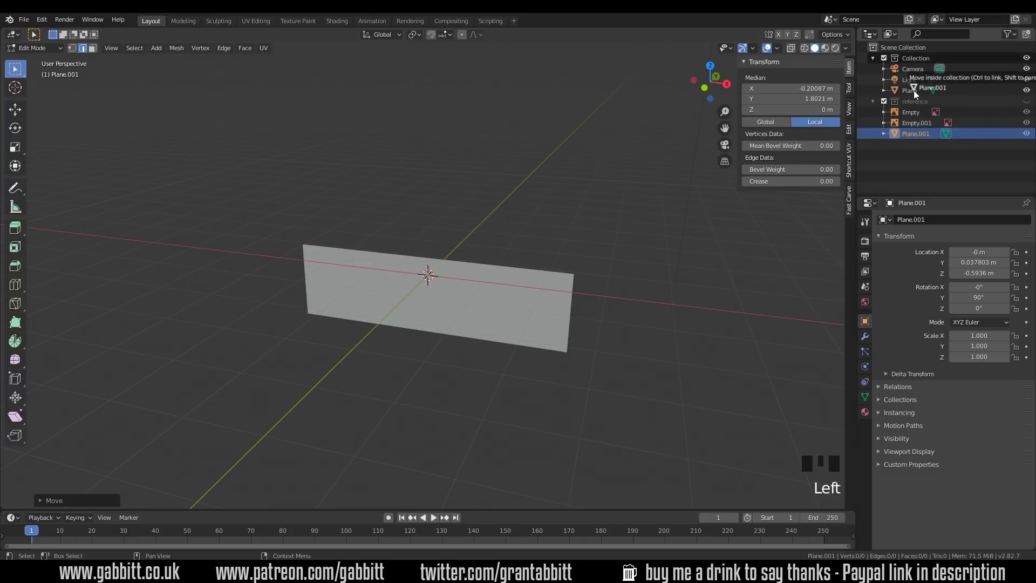
- Move Plane.001 into the main Collection and bring up the Snap To target choices
{"action": "left_click", "coordinate": [917, 96]}
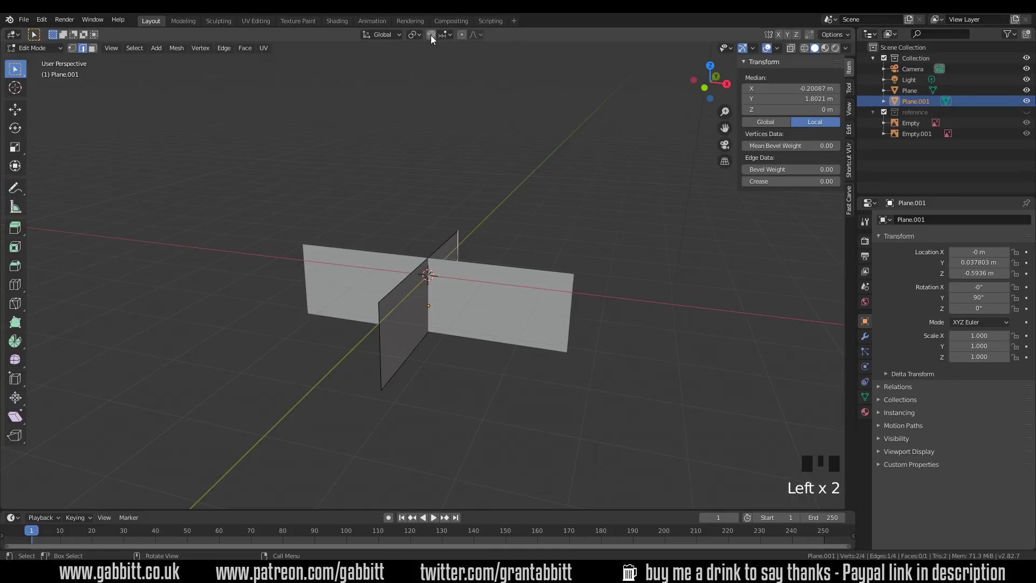
{"action": "left_click", "coordinate": [434, 41]}
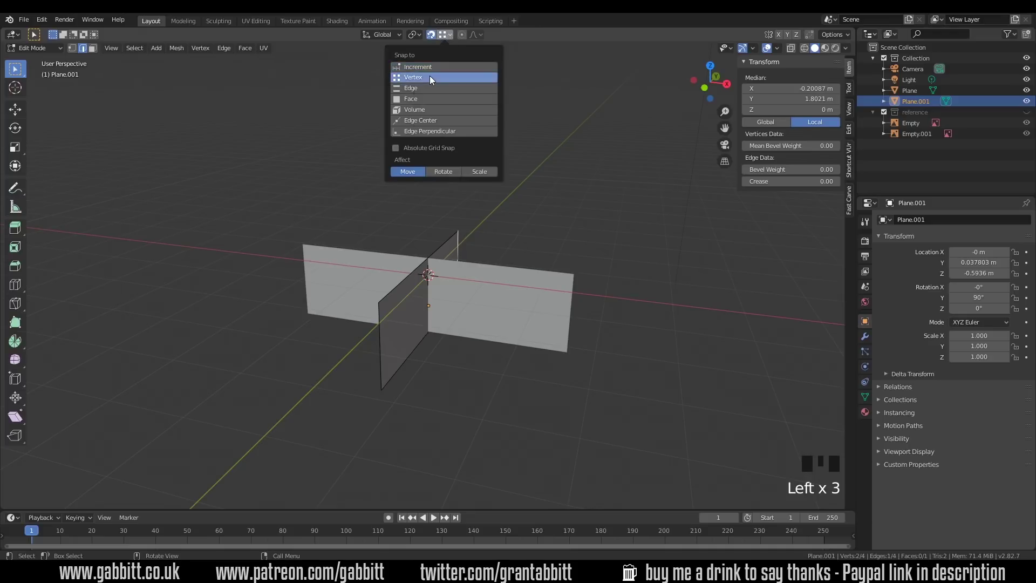
- In Object Mode, vertex-snap the side wall onto the front wall's end and slide it along Y to form the corner
{"action": "key", "text": "Tab"}
{"action": "key", "text": "g"}
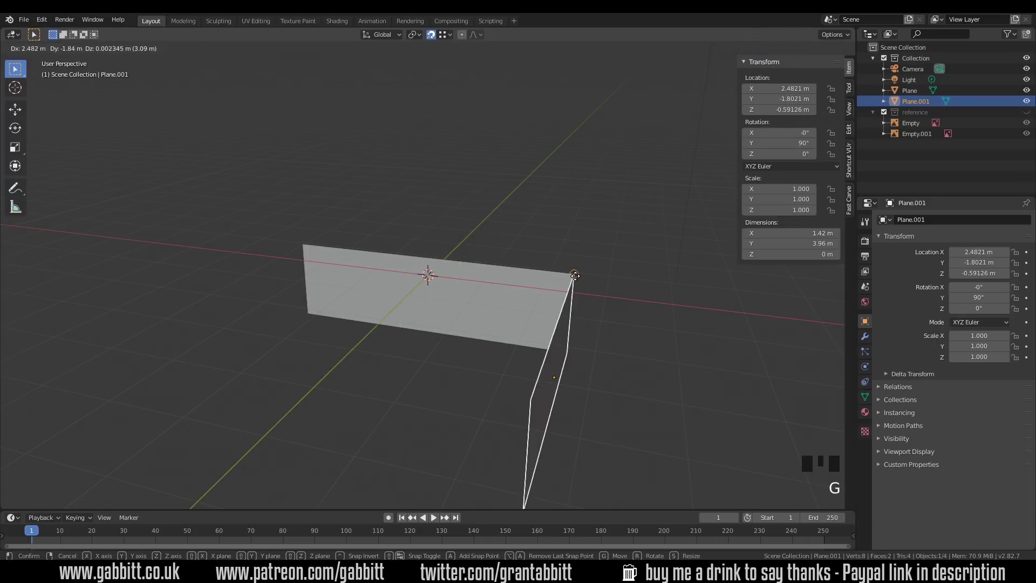
{"action": "left_click_drag", "start_coordinate": [610, 342], "coordinate": [303, 303]}
{"action": "key", "text": "g"}
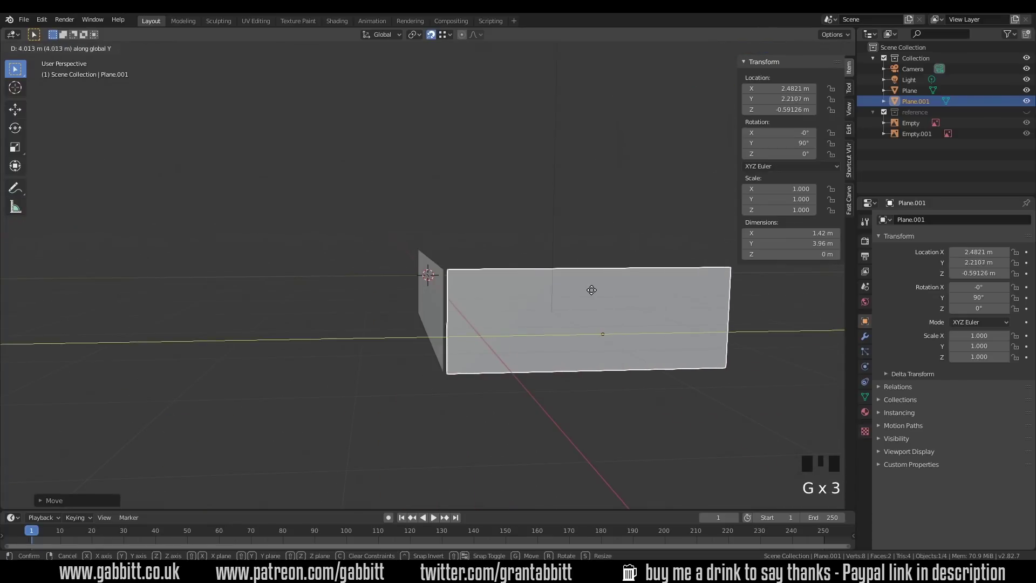
{"action": "left_click_drag", "start_coordinate": [372, 326], "coordinate": [563, 397]}
{"action": "scroll", "scroll_direction": "up", "scroll_amount": 3}
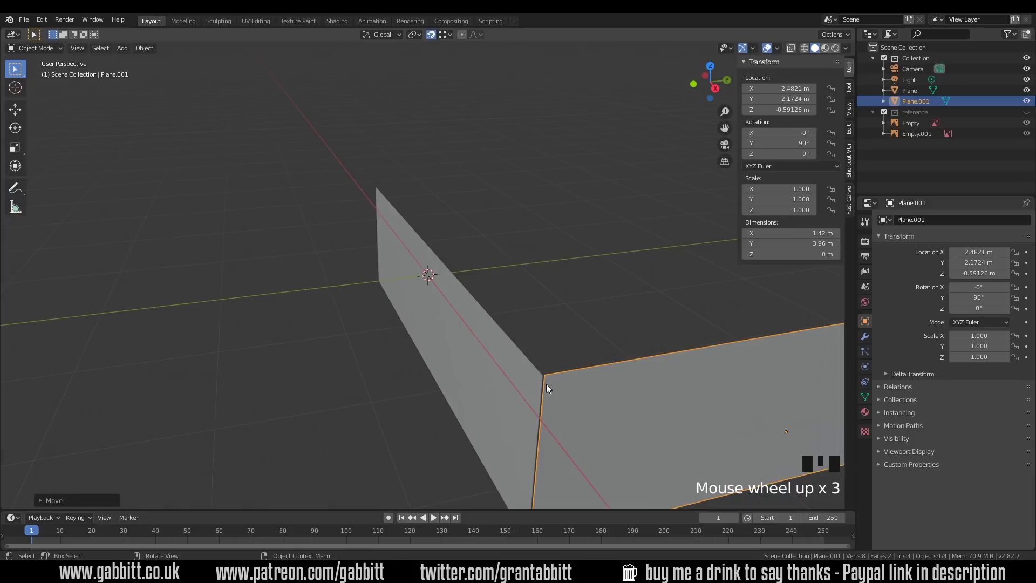